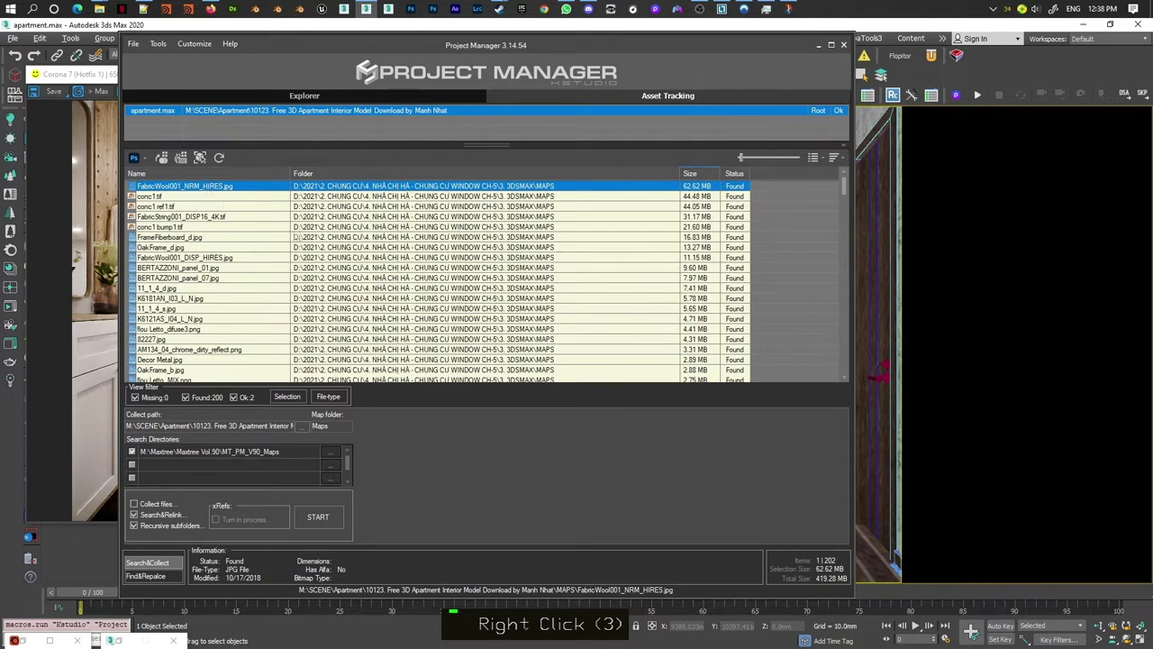
Select all 202 tracked textures and bring up Convert Images from their context menu
{"action": "right_click", "coordinate": [315, 187]}
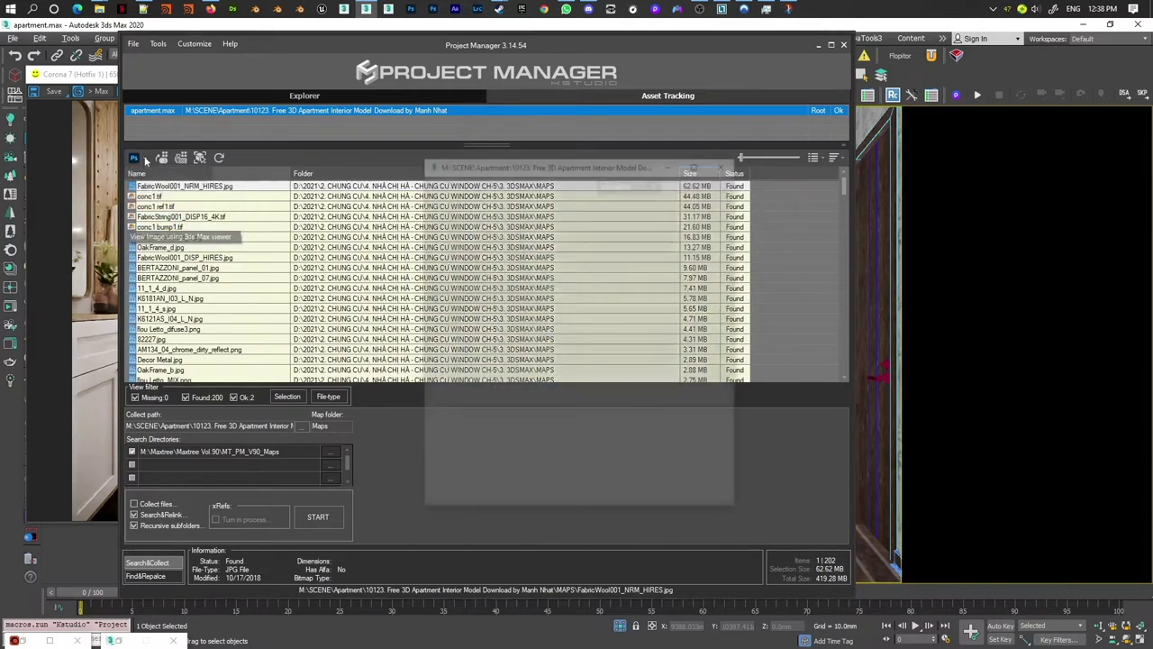
{"action": "right_click", "coordinate": [571, 261]}
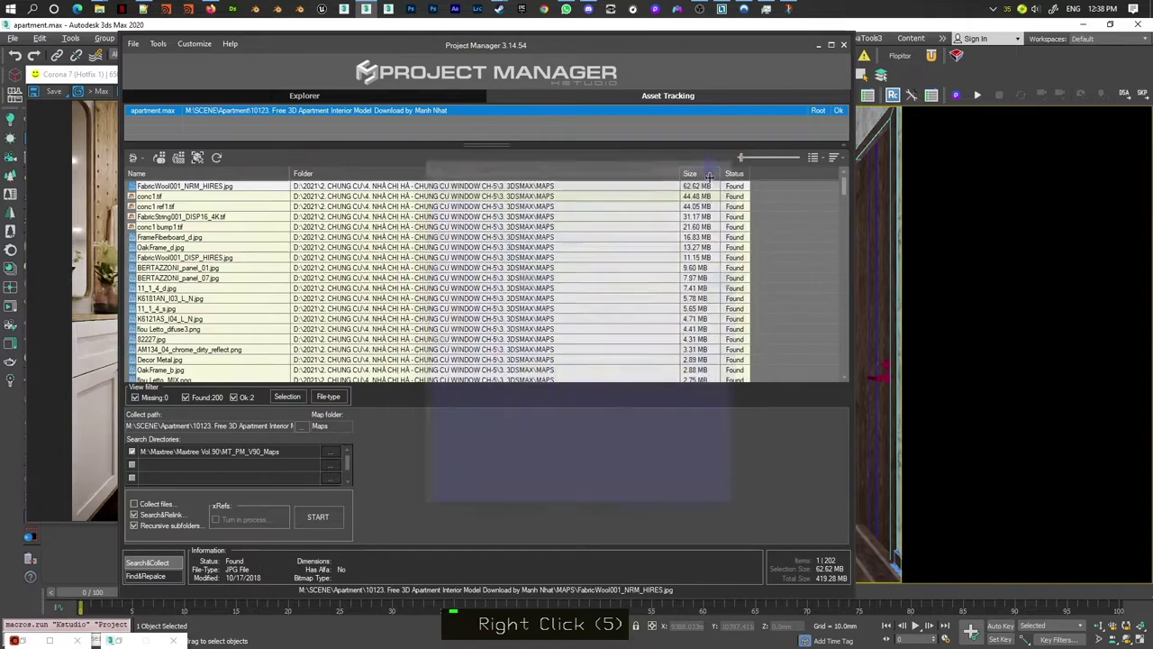
{"action": "scroll", "scroll_direction": "up", "scroll_amount": 3}
{"action": "scroll", "scroll_direction": "up", "scroll_amount": 3}
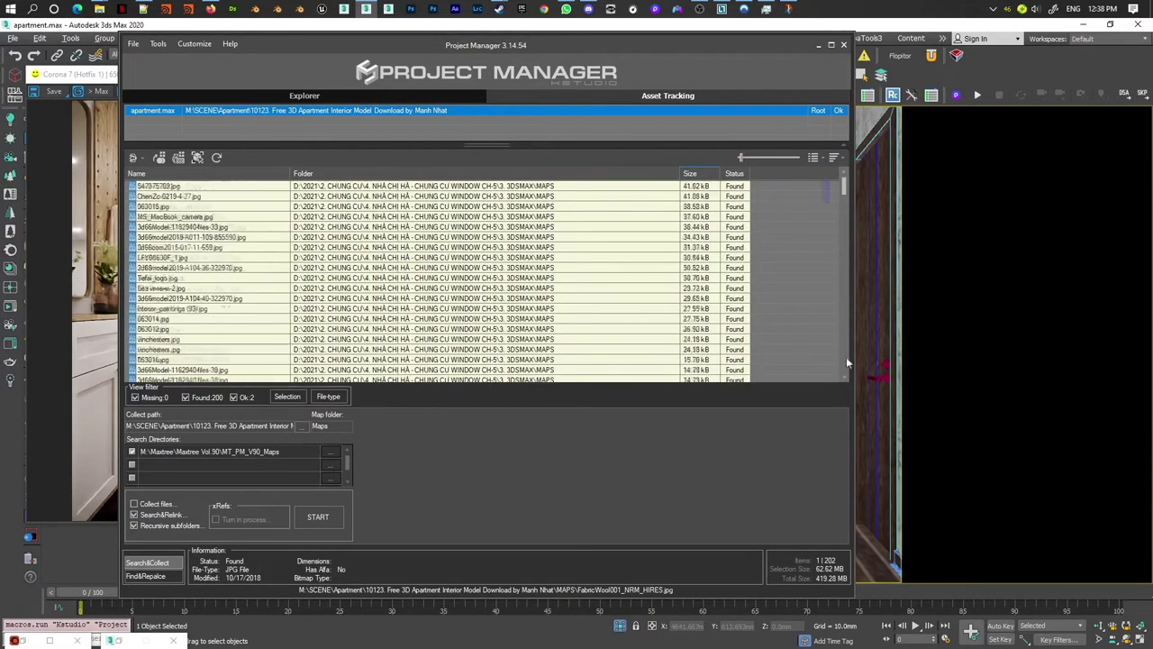
{"action": "left_click", "coordinate": [472, 372]}
{"action": "right_click", "coordinate": [457, 305]}
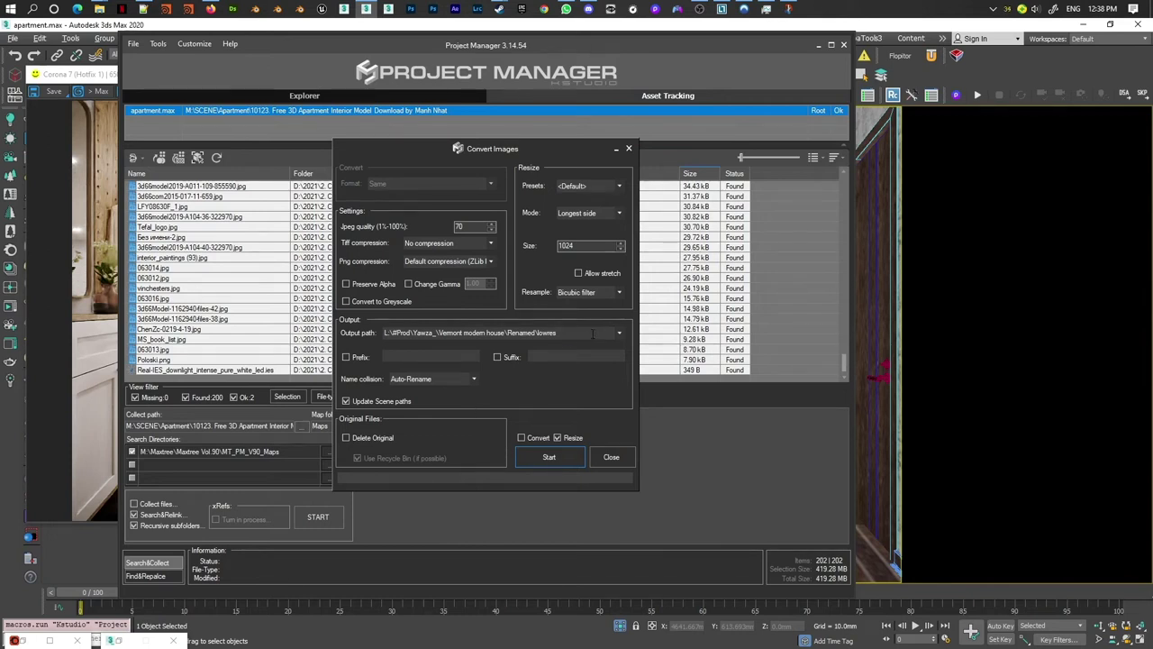
Replace the lowres output path with <FilePath>\ by removing the old path and <Size> token
{"action": "key", "text": "Delete"}
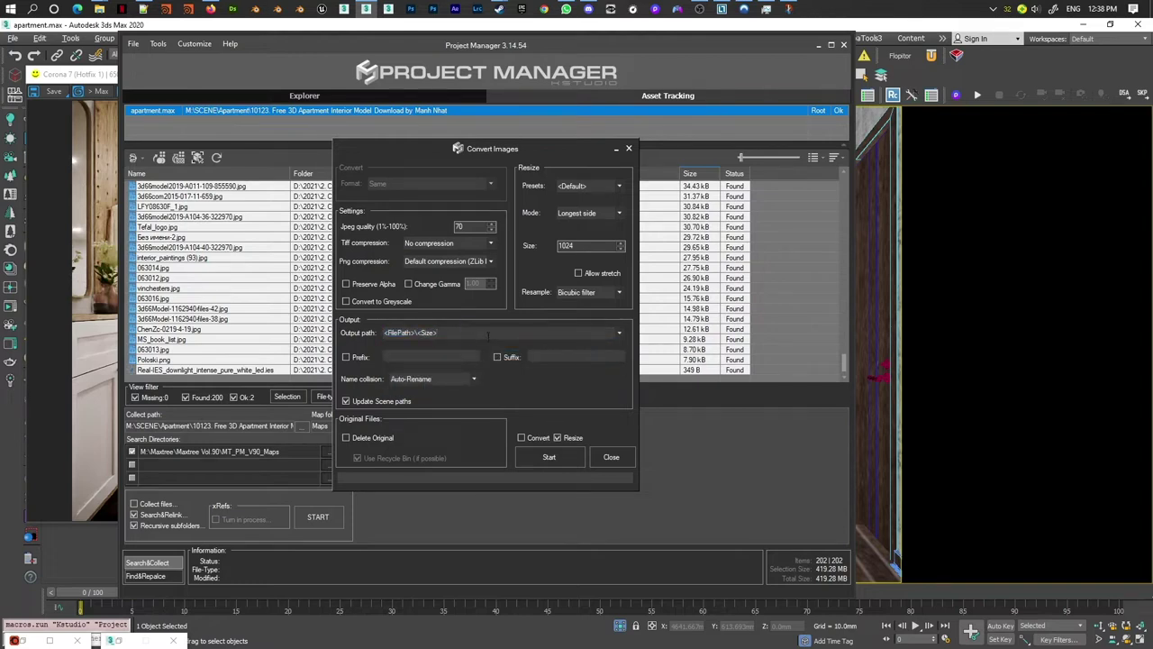
{"action": "key", "text": "BackSpace"}
{"action": "key", "text": "BackSpace"}
{"action": "key", "text": "BackSpace"}
{"action": "key", "text": "BackSpace"}
{"action": "key", "text": "BackSpace"}
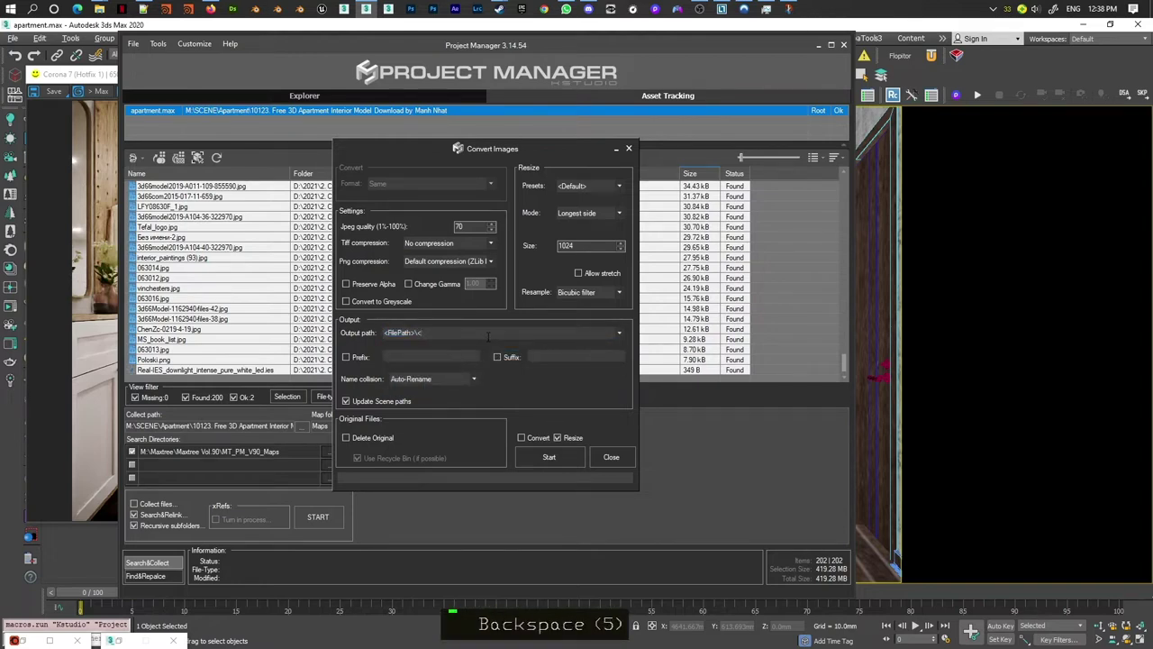
Choose the 1024px resize preset with Convert enabled and Update Scene paths ticked
{"action": "key", "text": "BackSpace"}
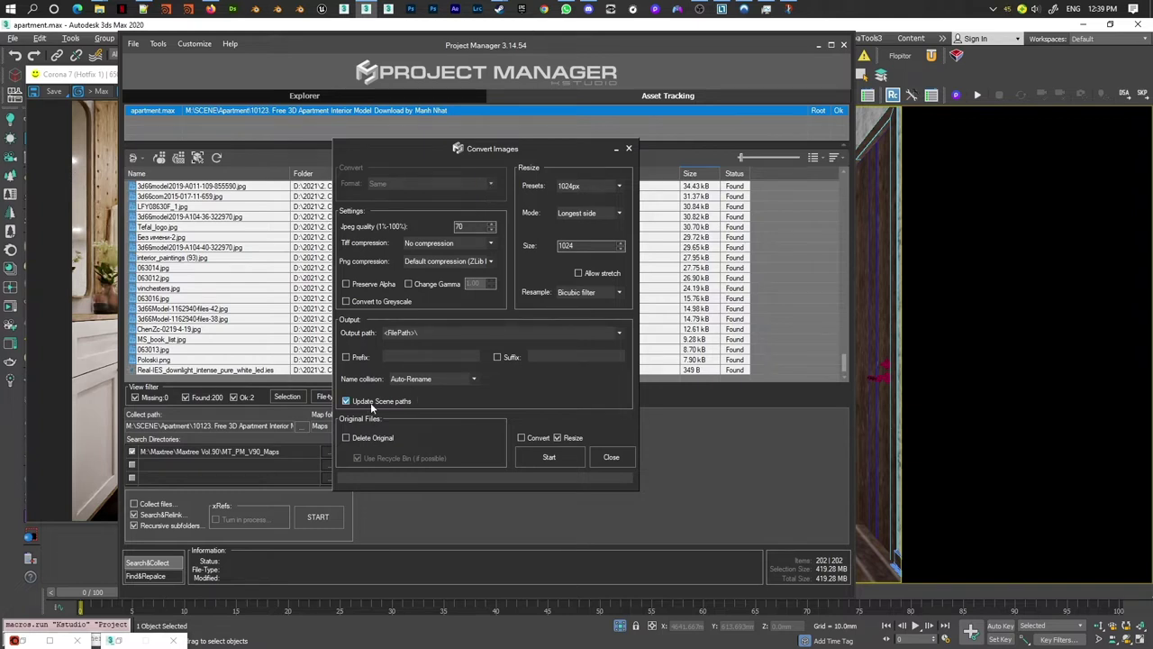
{"action": "double_click", "coordinate": [374, 404]}
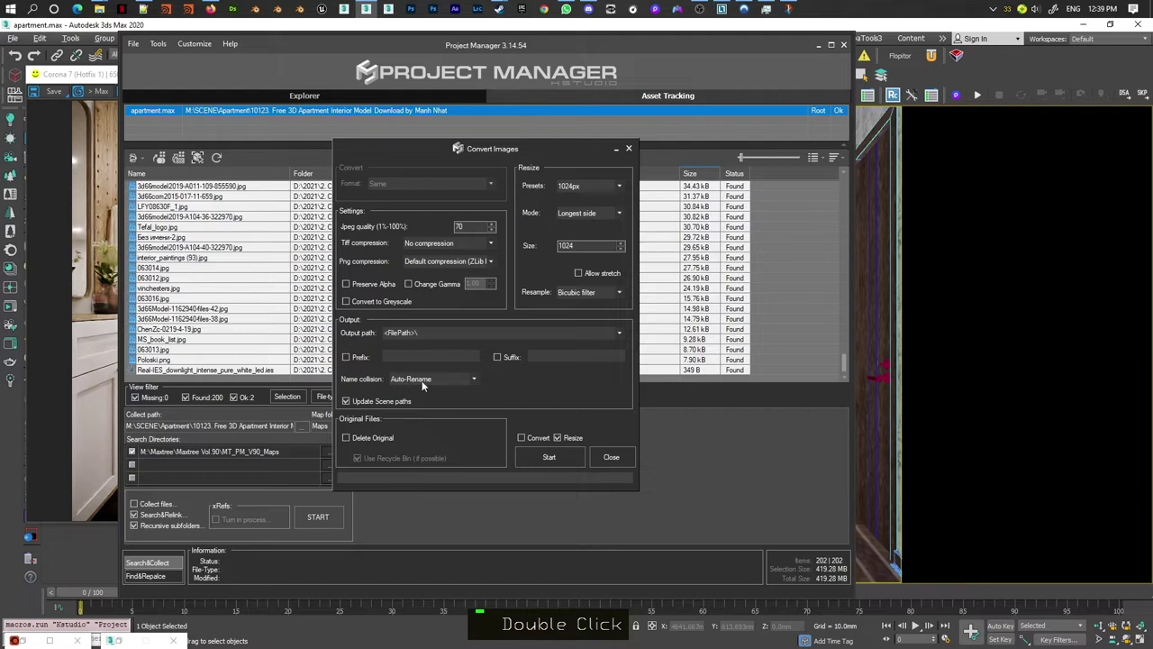